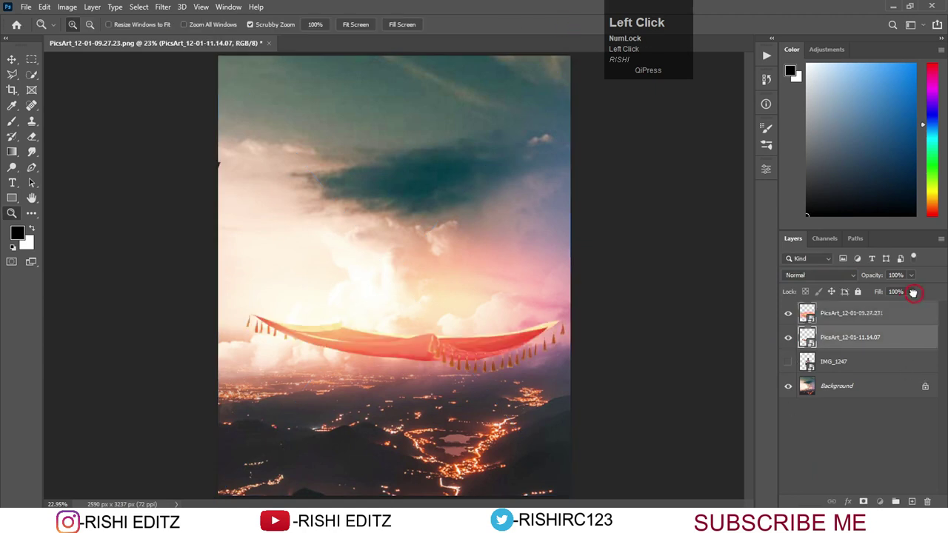
- Move the brighter red carpet layer above the other and bring up the source-image folder
key("ctrl+[")
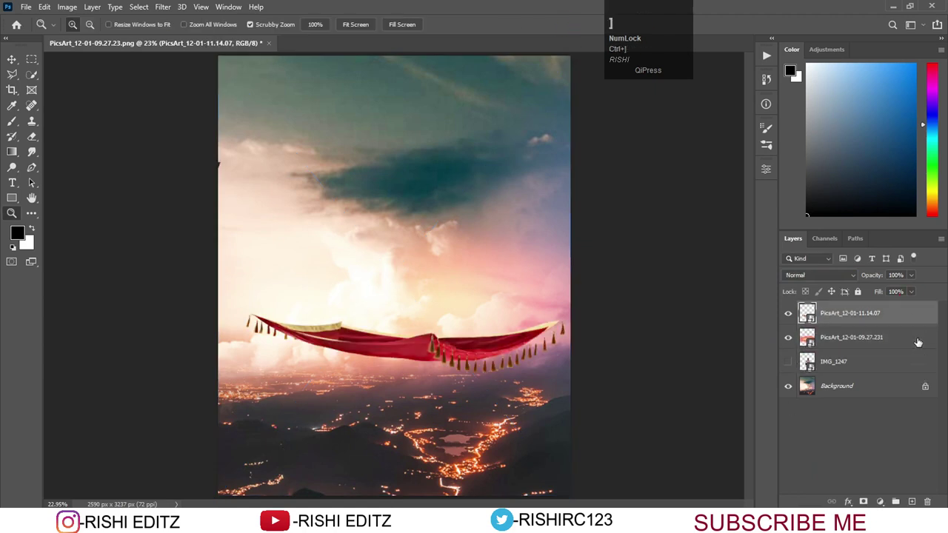
scroll("up", 3)
left_click(365, 494)
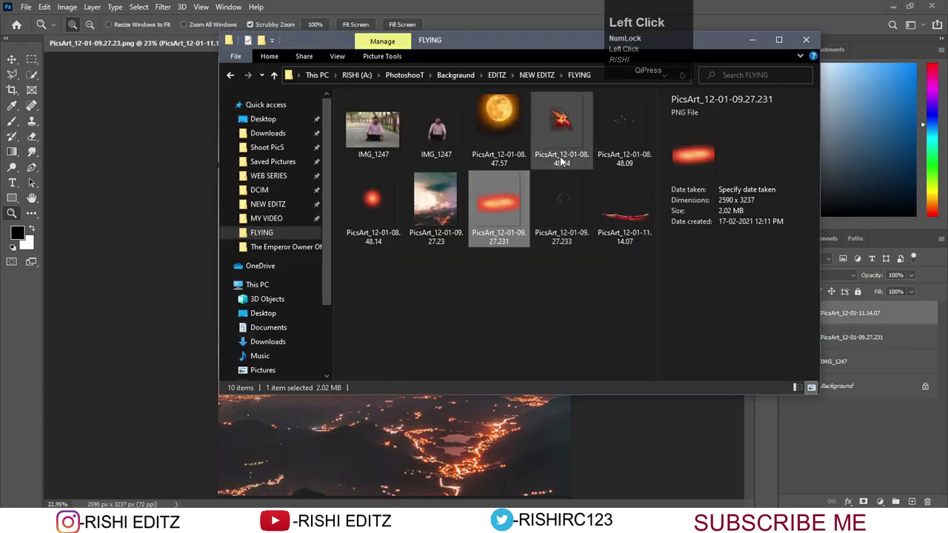
- Drop the glowing moon and the flying doves images onto the canvas and position them in the sky
left_click_drag(508, 137, 857, 275)
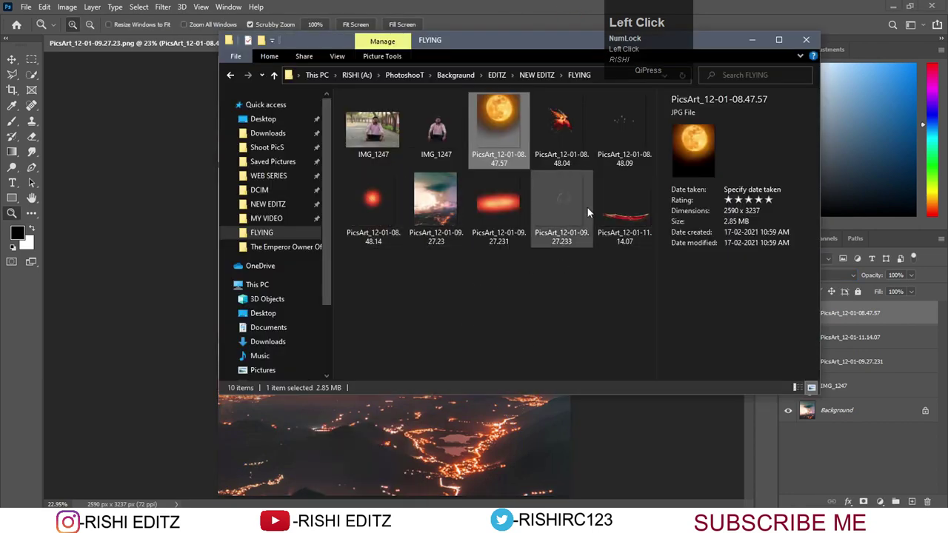
left_click_drag(448, 143, 611, 158)
left_click_drag(610, 159, 900, 292)
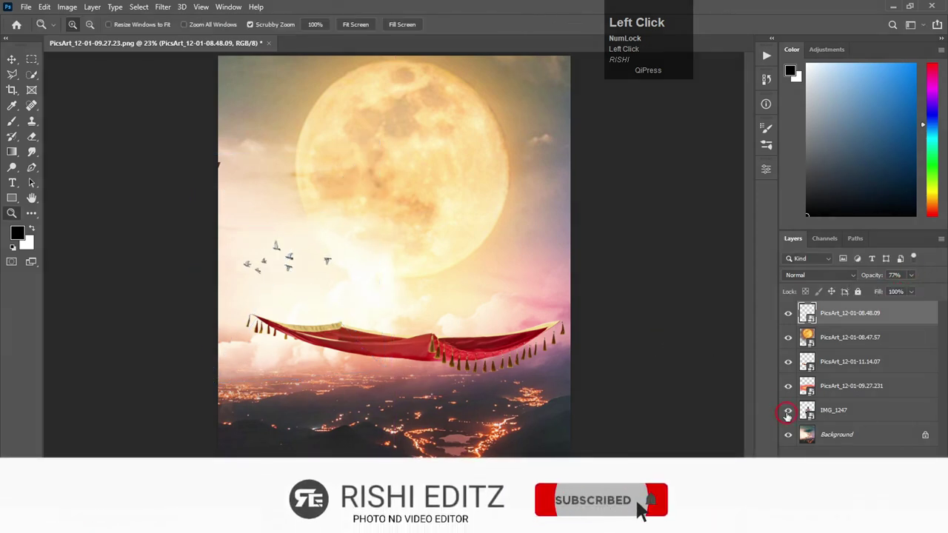
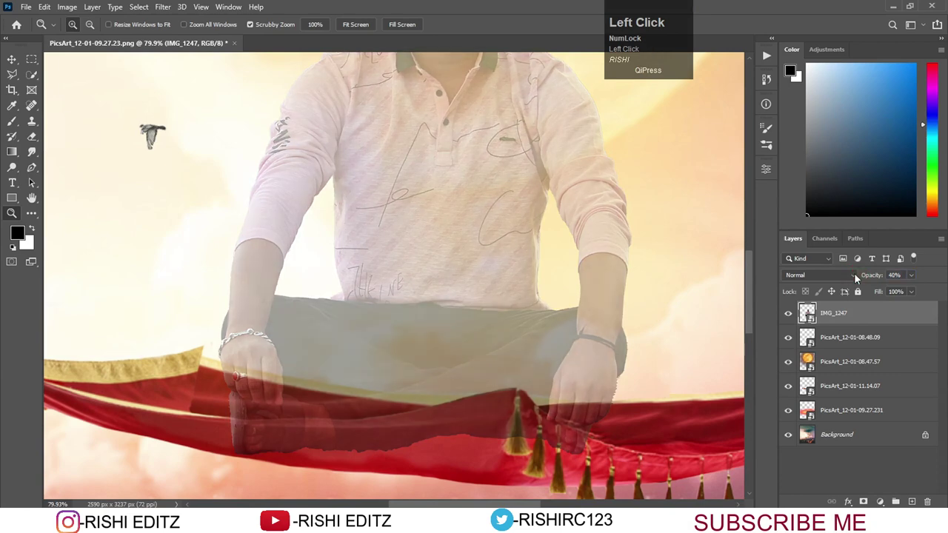
- Trace the man with the Polygonal Lasso to cut him out onto the carpet
left_click(16, 72)
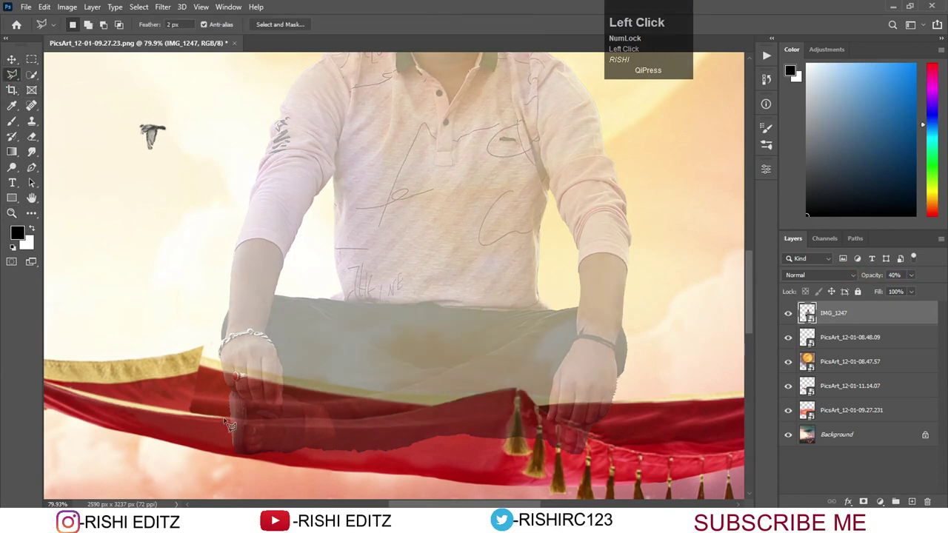
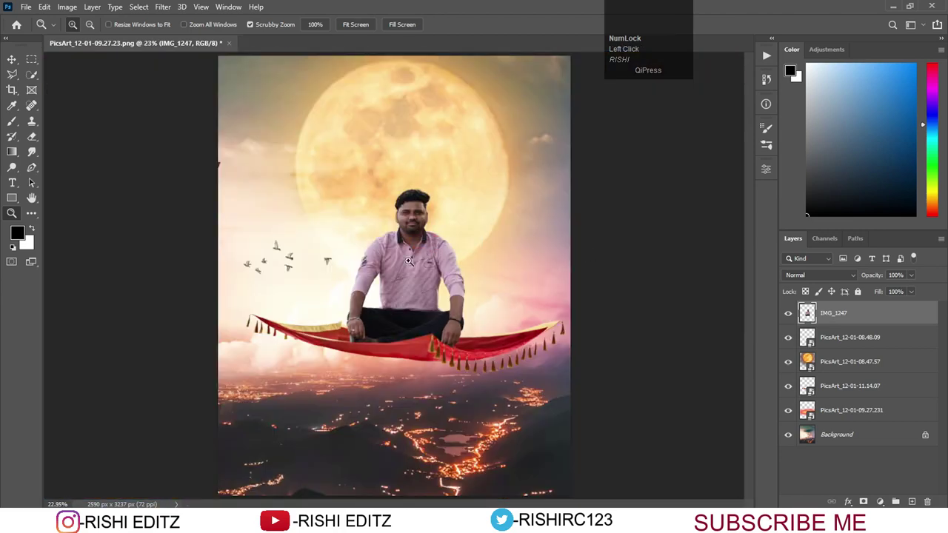
- Stamp all visible layers into a new merged layer of the composite
right_click(707, 528)
left_click(706, 528)
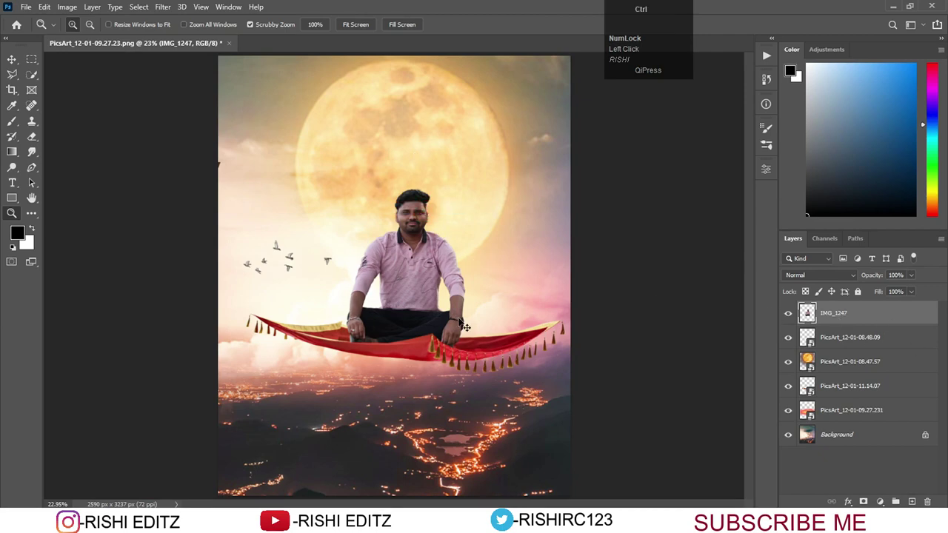
key("ctrl+shift+alt+e")
- Grade the merged copy with tonal and brightness adjustments and merge them into one layer
left_click_drag(707, 528, 737, 165)
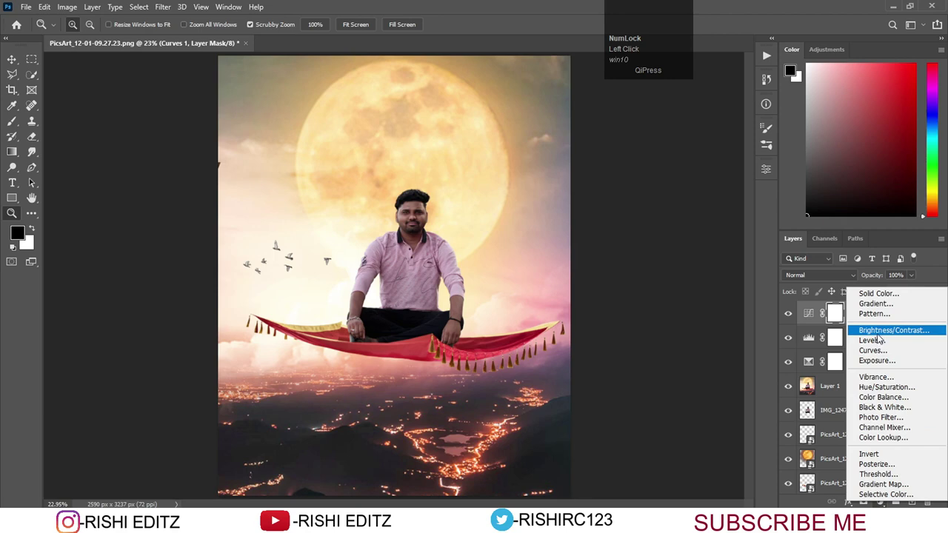
left_click_drag(887, 347, 738, 166)
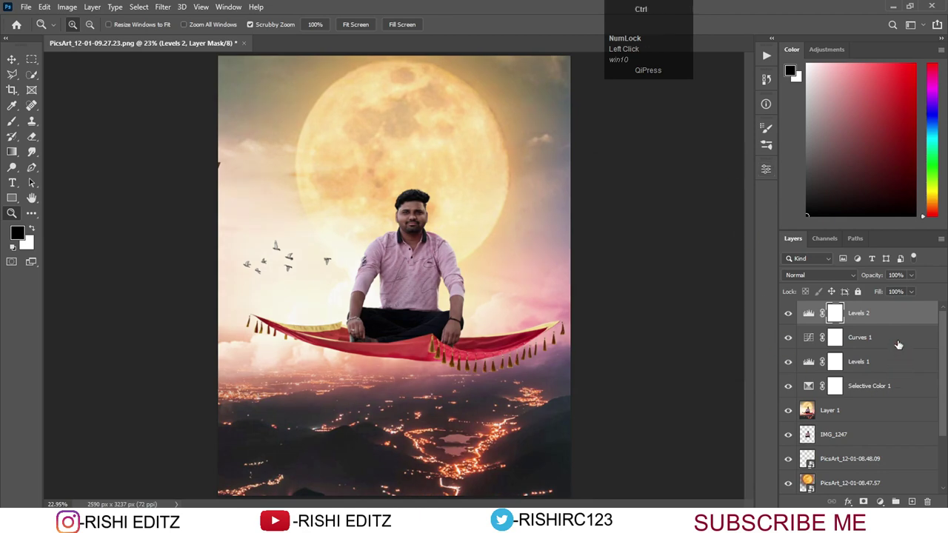
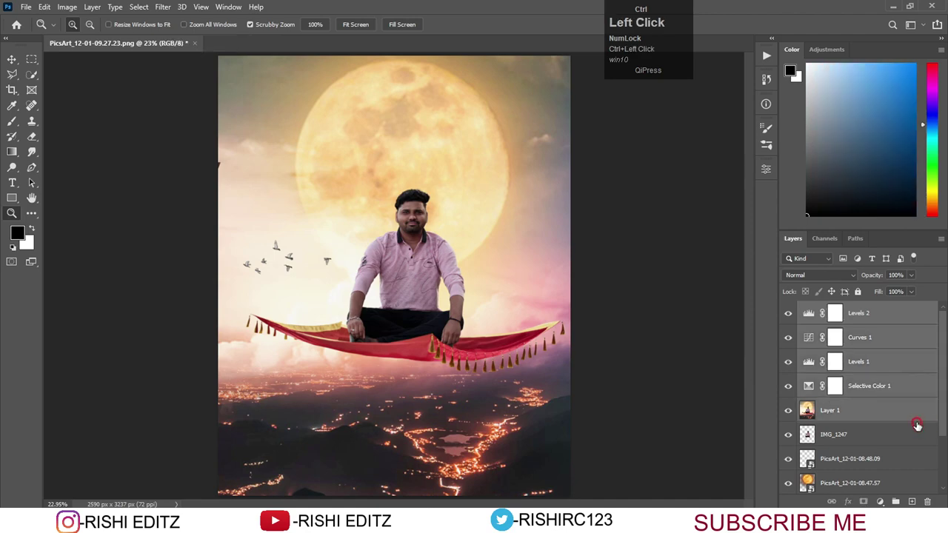
key("ctrl+e")
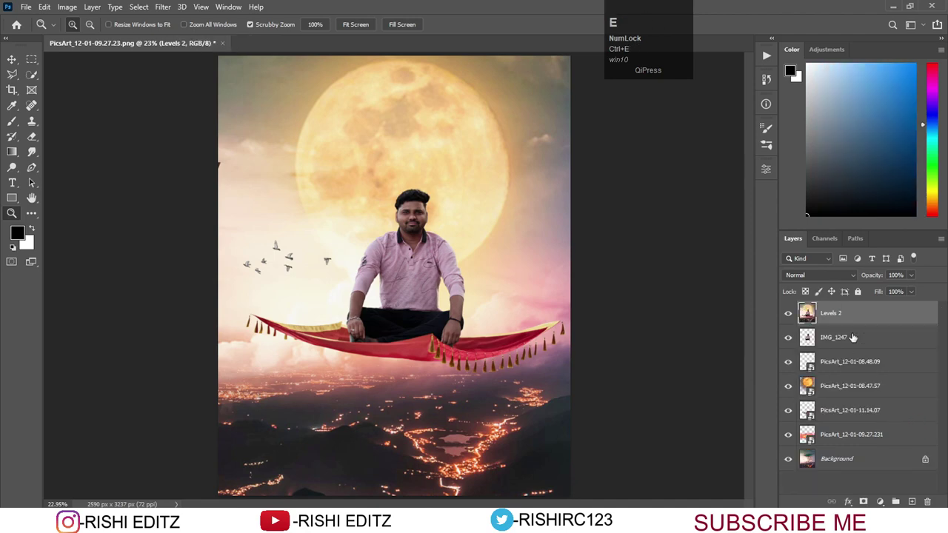
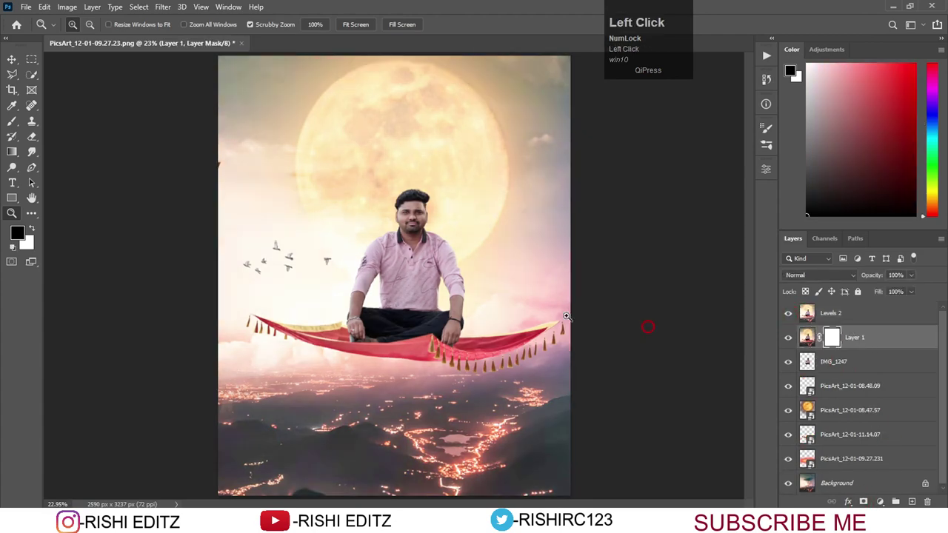
- Blur a new merged layer and blend it through a mask for a soft hazy glow
key("ctrl+z")
left_click(18, 23)
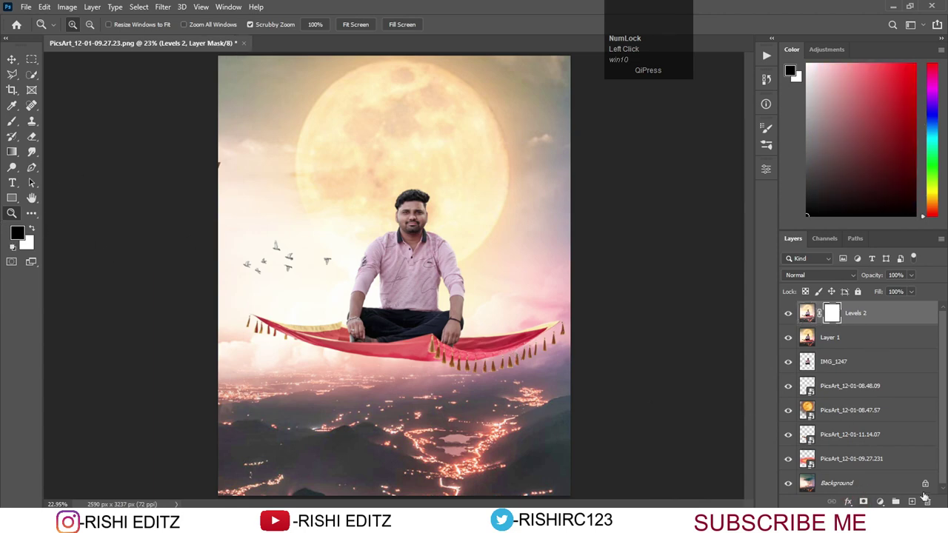
key("ctrl+shift+BackSpace")
key("ctrl+BackSpace")
left_click(18, 22)
left_click(17, 22)
left_click(18, 22)
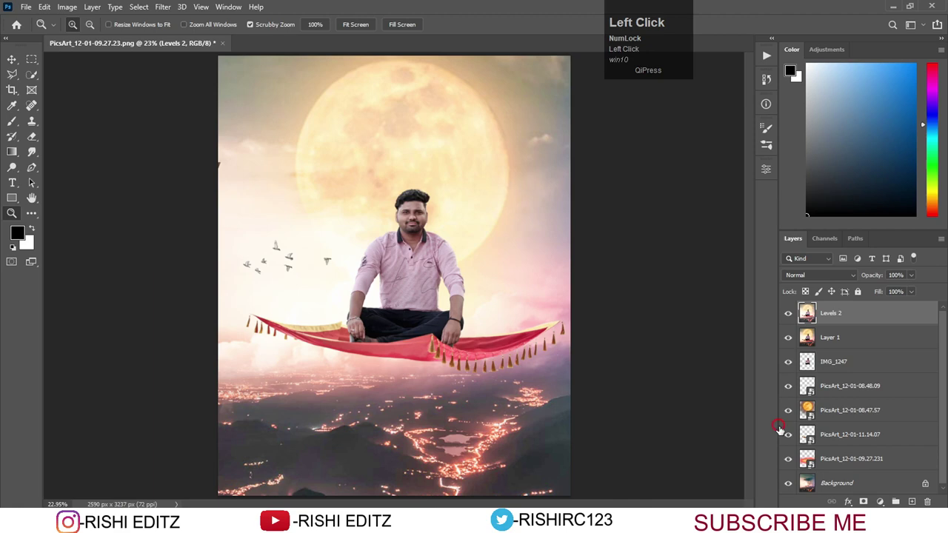
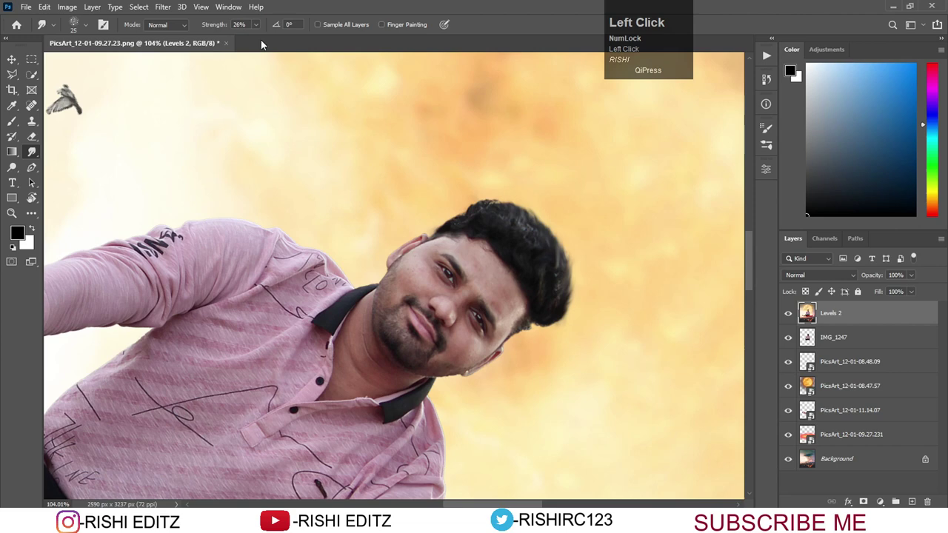
- Paint a soft warm light colour over the man with the Brush on the Linear Dodge glow layer
key("ctrl+z")
left_click(257, 30)
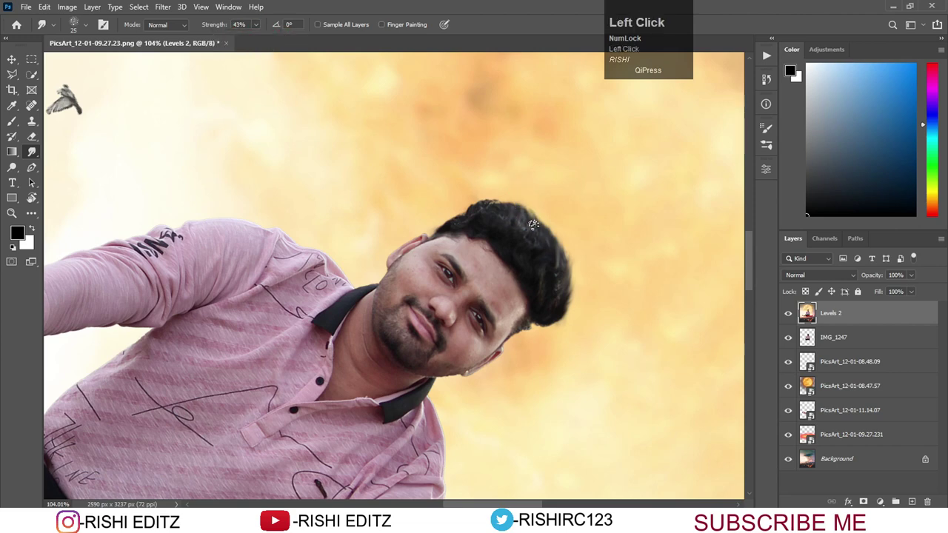
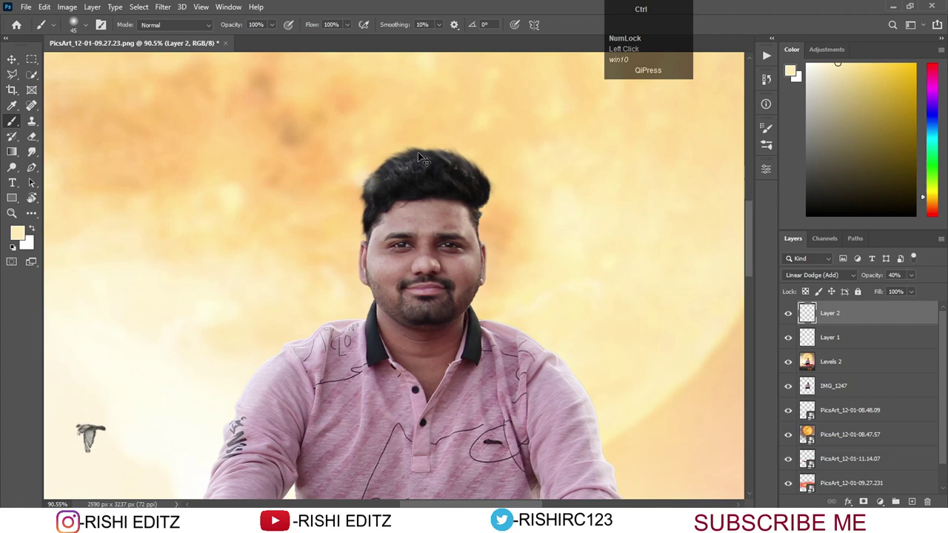
key("ctrl+z")
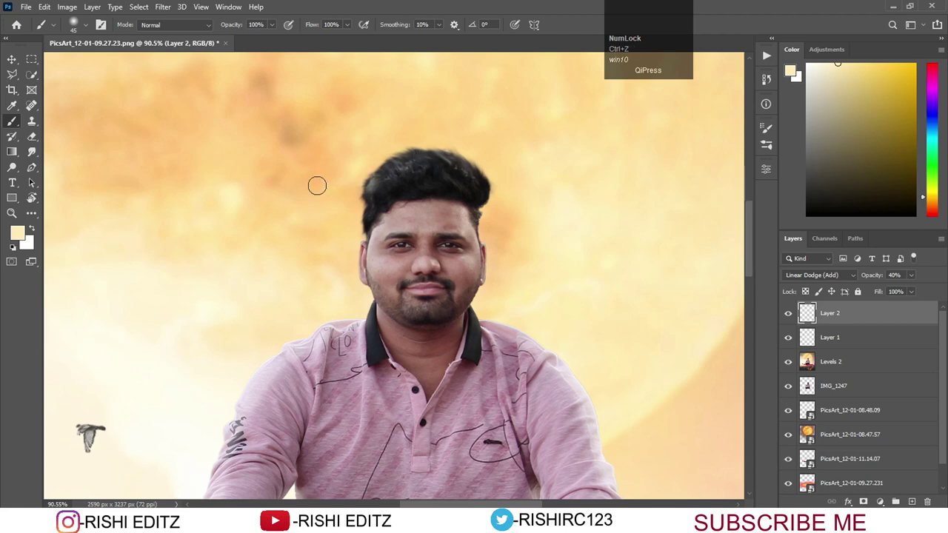
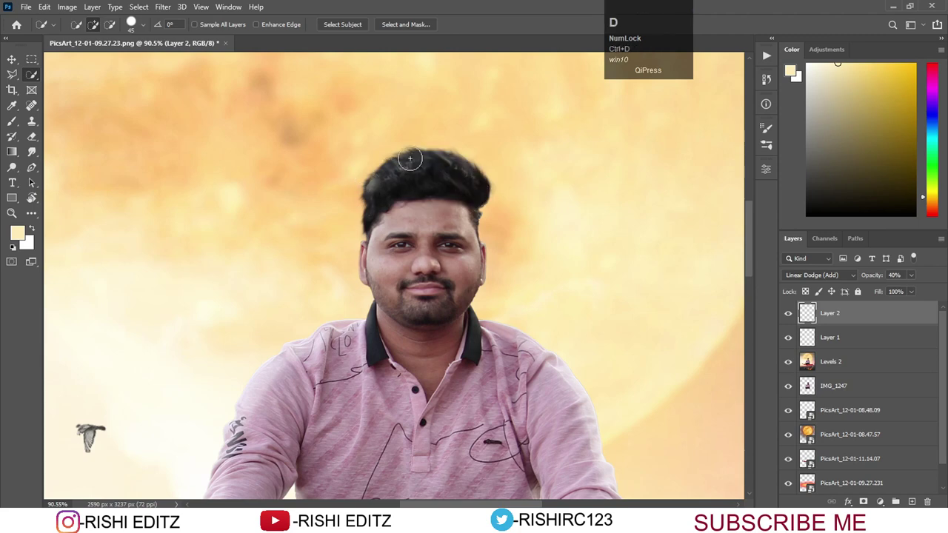
key("b")
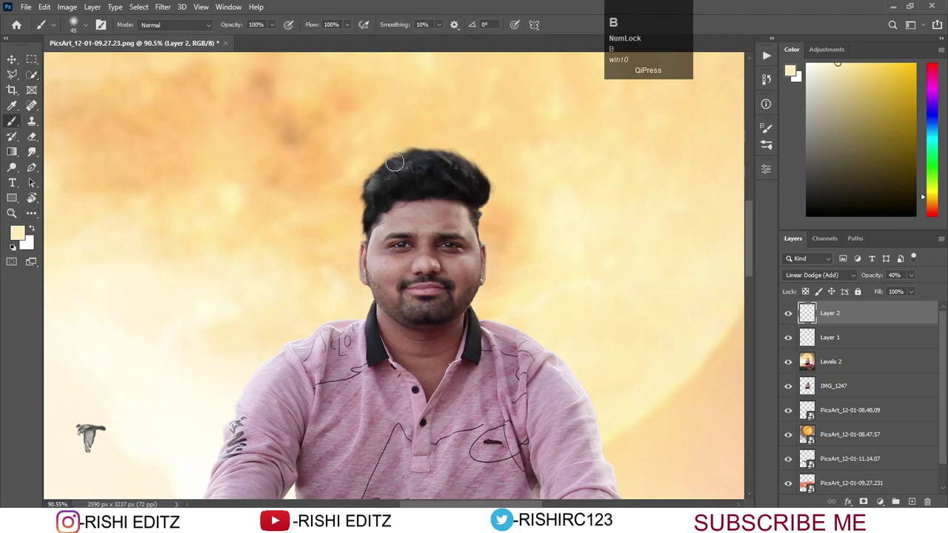
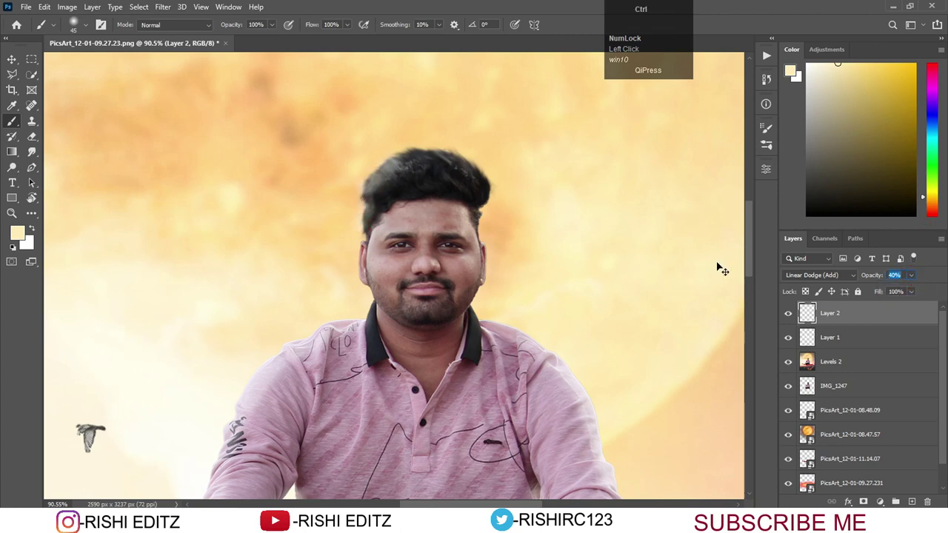
key("ctrl+z")
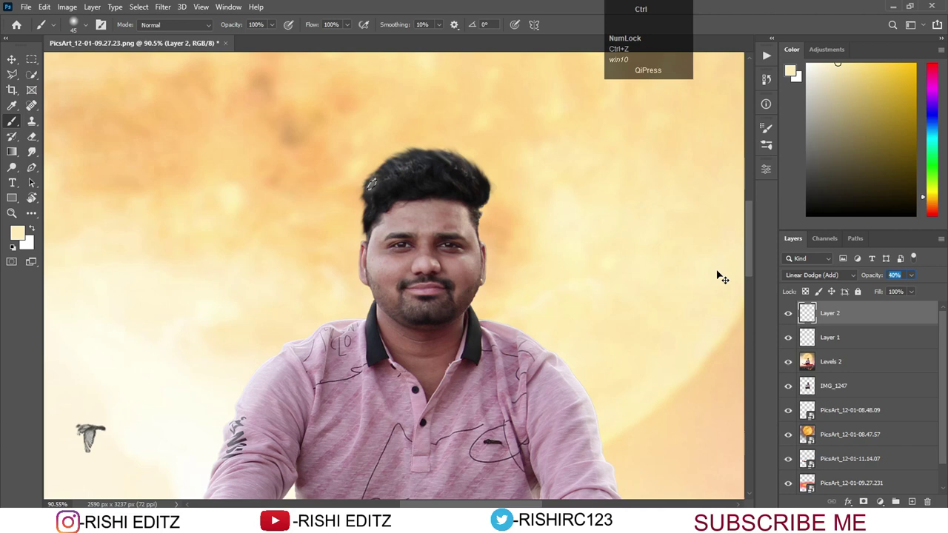
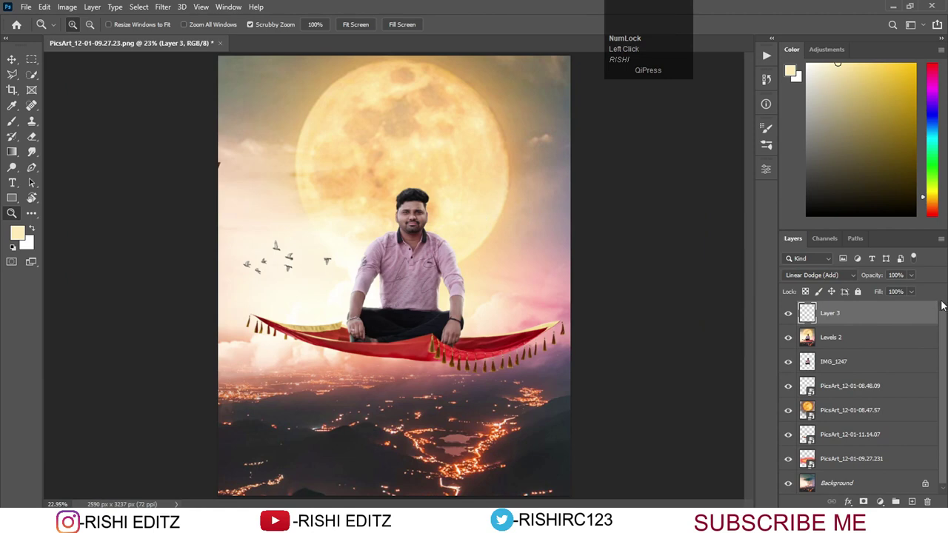
- Merge the glow layers into one light layer at 98% opacity
left_click_drag(912, 279, 441, 239)
right_click(441, 239)
left_click(461, 247)
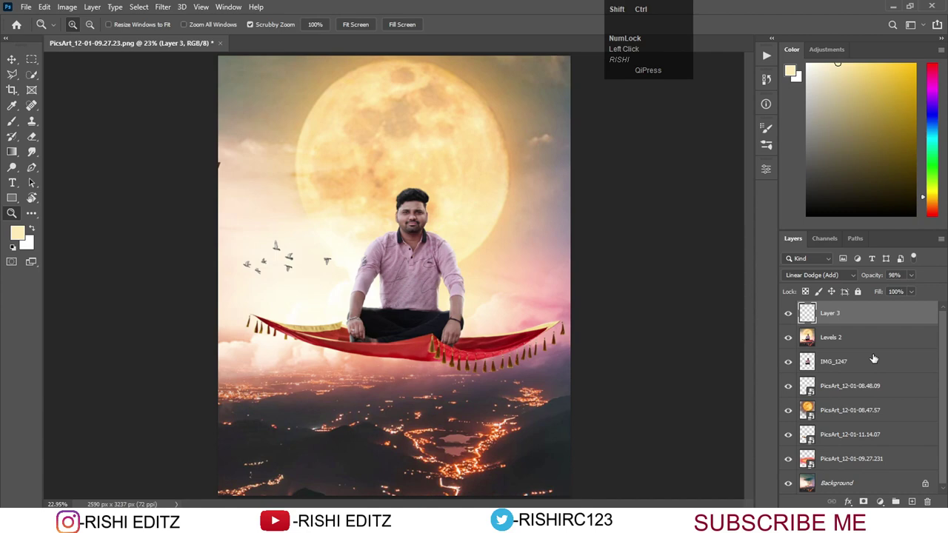
- Stamp a merged layer and send it to Filter > Exposure Software > Exposure X6
key("ctrl+shift+alt+e")
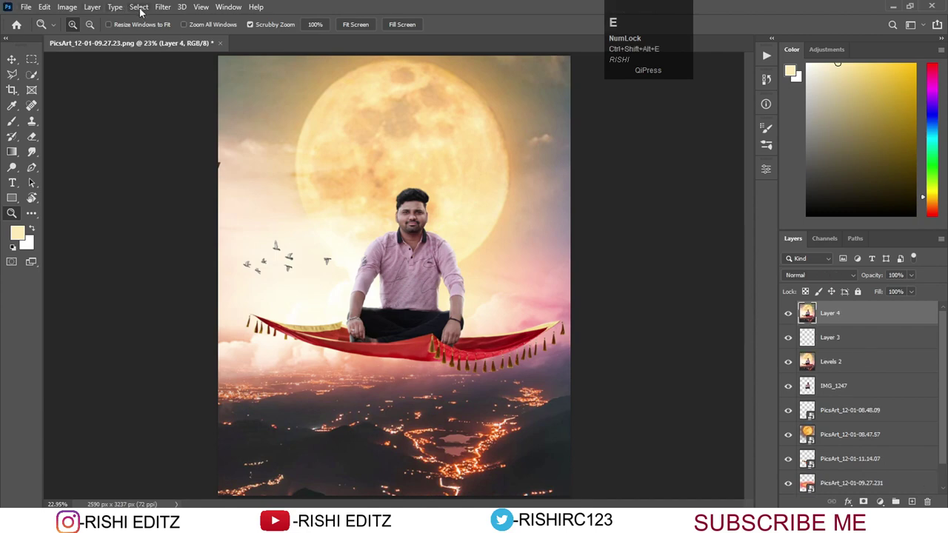
left_click(163, 9)
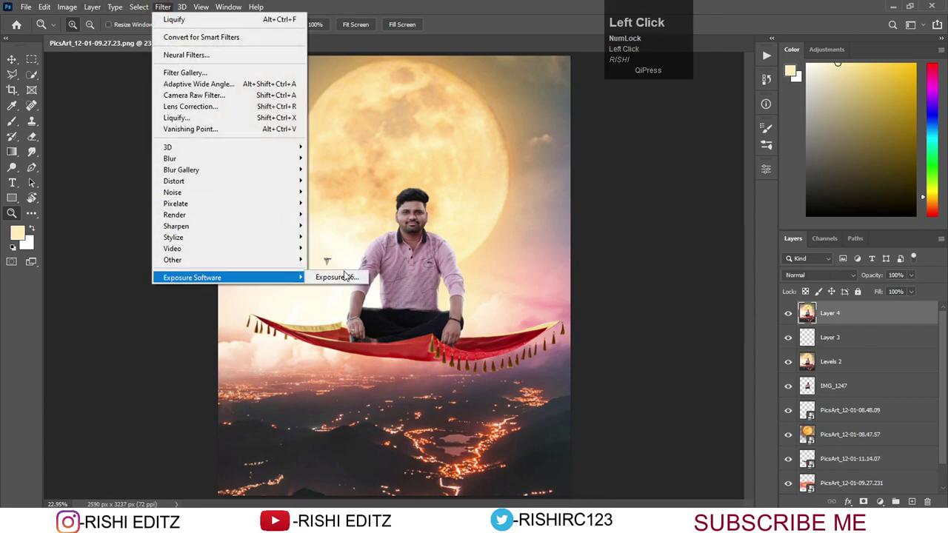
scroll("down", 3)
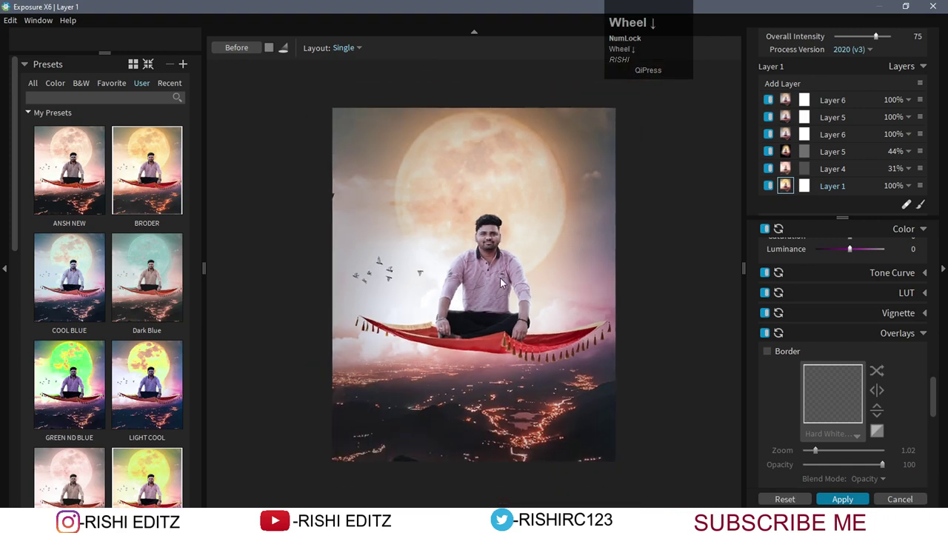
scroll("up", 3)
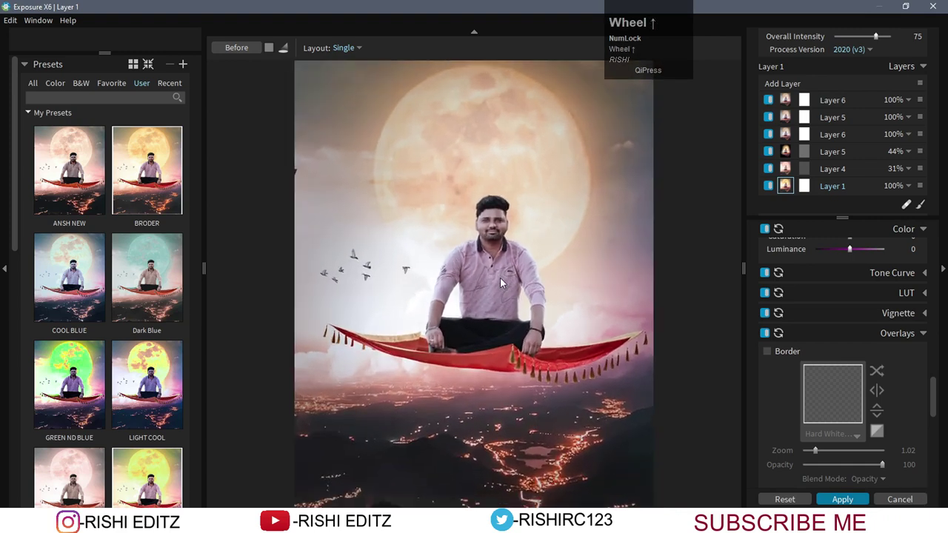
scroll("up", 3)
- Browse the preset list and choose the BRODER look
left_click(870, 43)
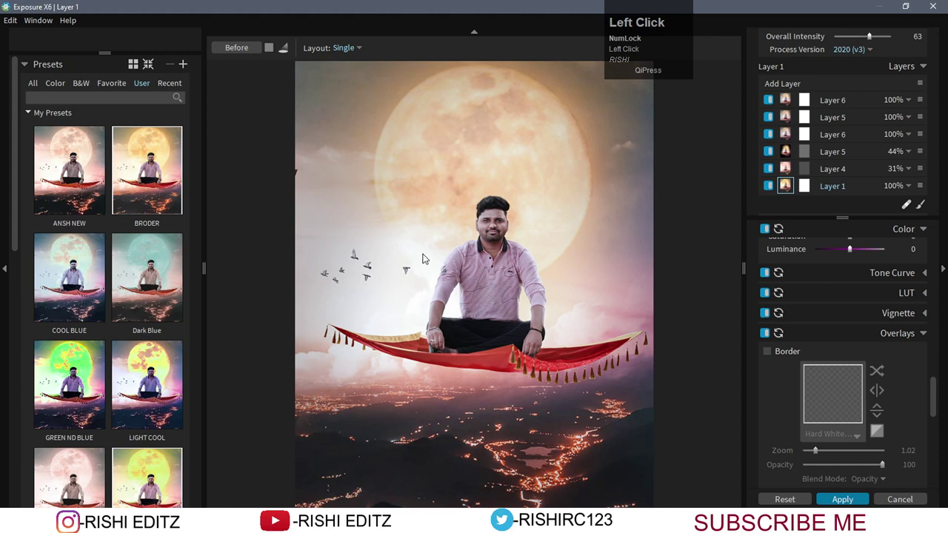
scroll("down", 3)
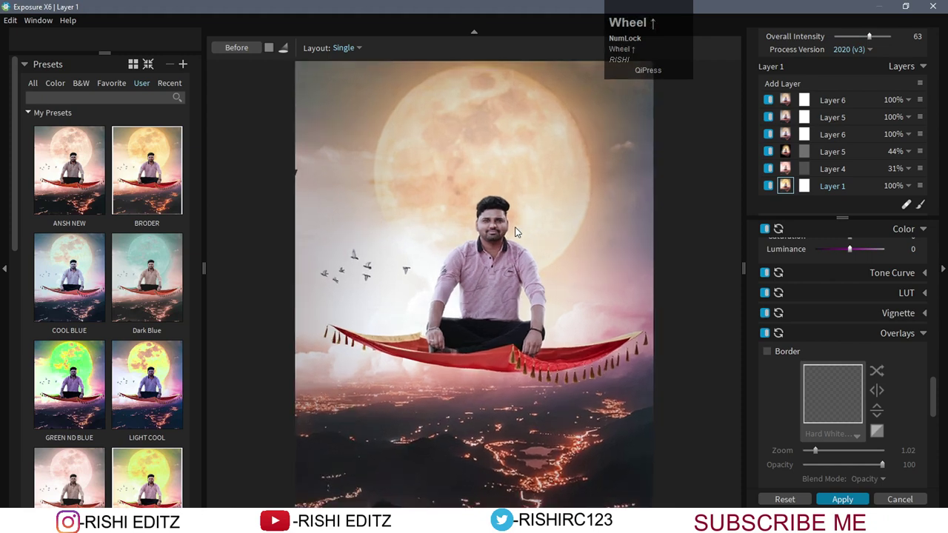
scroll("down", 3)
scroll("up", 3)
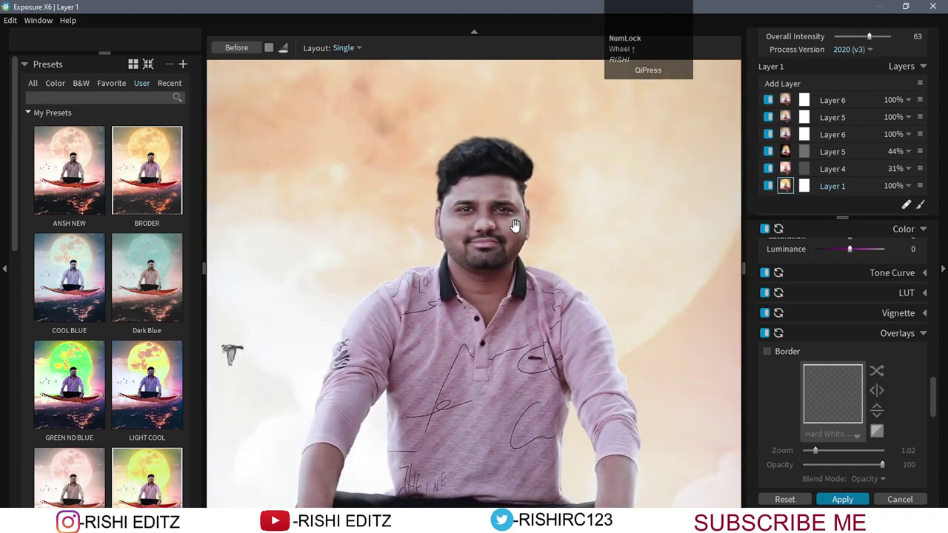
scroll("down", 3)
scroll("down", 3)
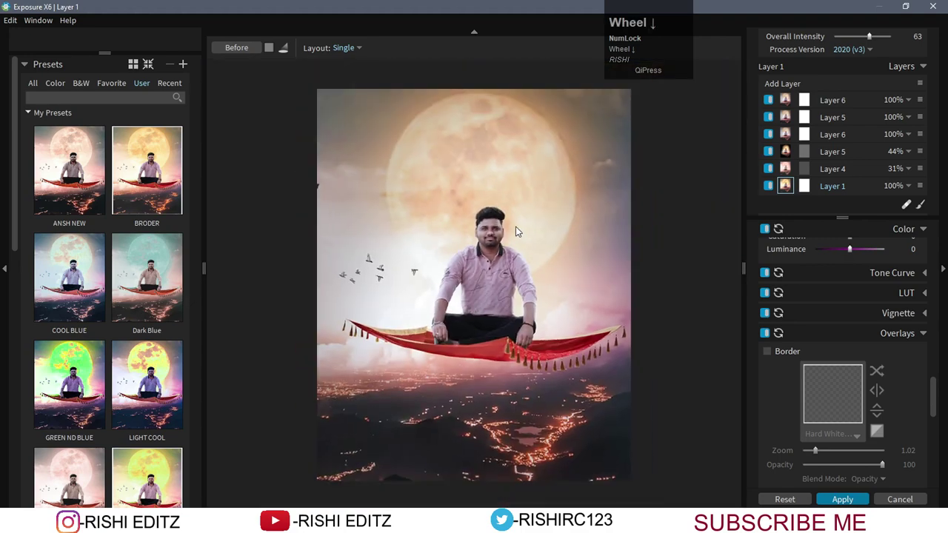
scroll("up", 3)
scroll("down", 3)
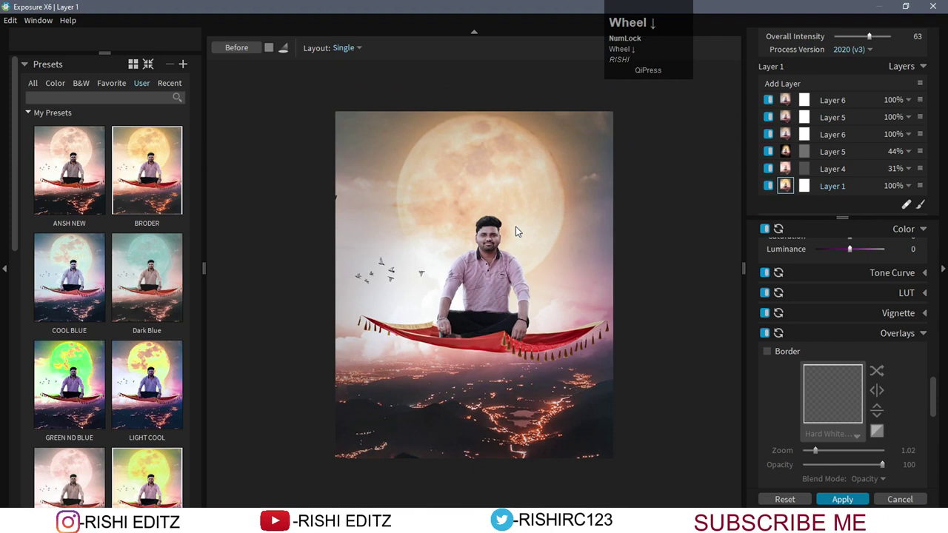
- Lower the look's Overall Intensity to 40 and apply it back into Photoshop
left_click_drag(867, 41, 859, 38)
left_click_drag(859, 38, 706, 528)
left_click(842, 501)
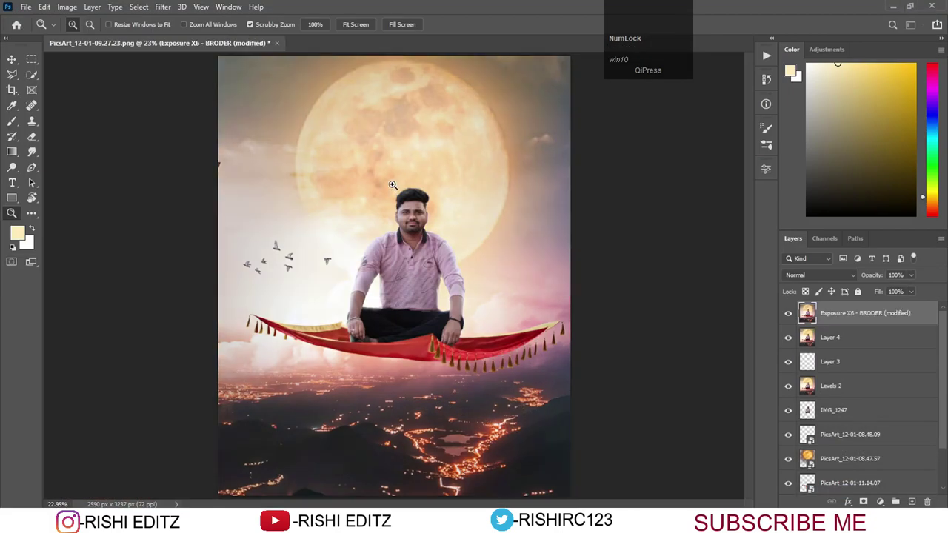
- Add a Selective Color adjustment layer and place the white doves image around the scene
right_click(706, 528)
left_click_drag(707, 528, 707, 528)
right_click(707, 528)
left_click_drag(706, 528, 577, 33)
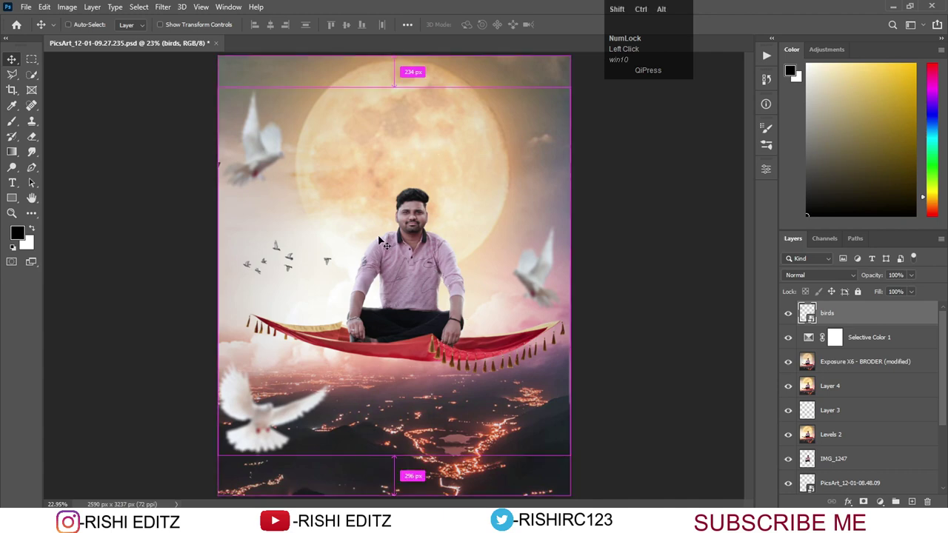
- Stamp a new top layer and brush the RISHI EDITZ logo watermark beside the man
key("ctrl+shift+alt+e")
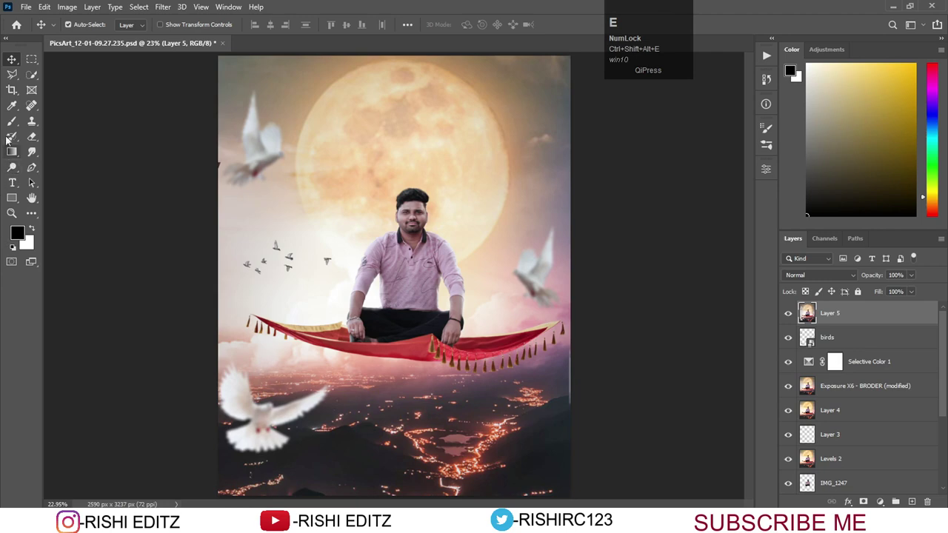
left_click(13, 122)
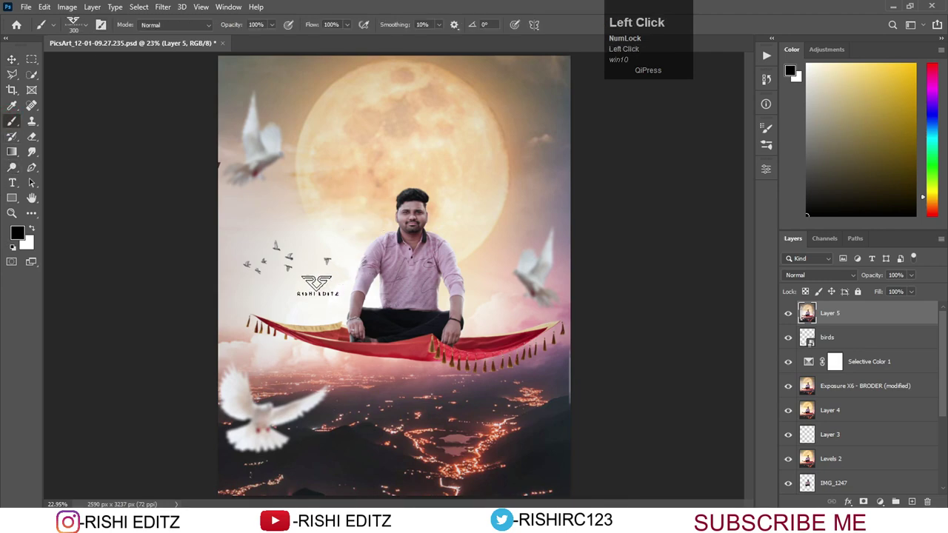